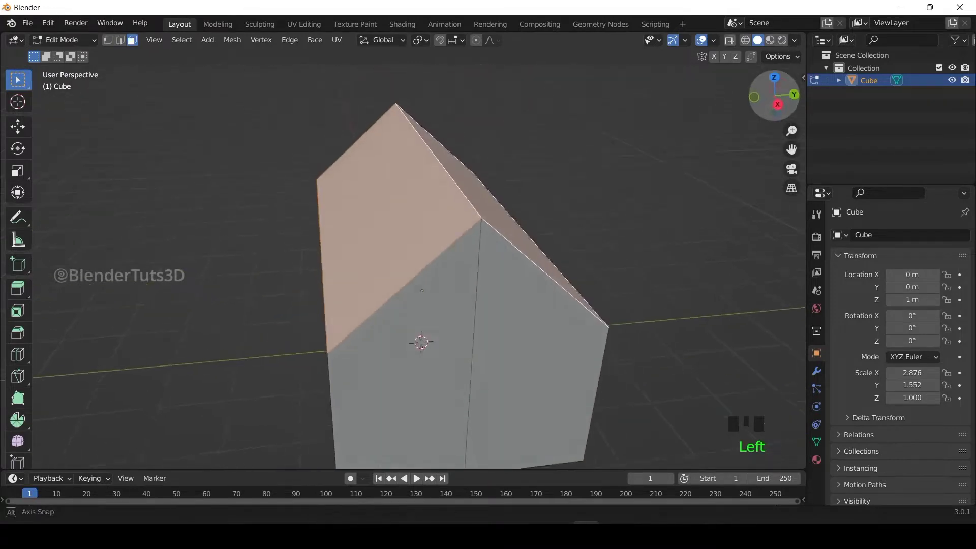
Duplicate the house's top faces and separate the copy into its own Cube.001 roof object
left_click(776, 103)
scroll("up", 3)
scroll("down", 3)
key("shift+d")
key("p")
key("Tab")
Try scaling the separated roof piece, undo it, and return to editing the roof object
key("s")
left_click(527, 172)
left_click(507, 186)
key("ctrl+z")
key("s")
key("Tab")
Extrude the roof faces along their normals for thickness and shift the roof up along Z
key("e")
key("z")
key("a")
key("e")
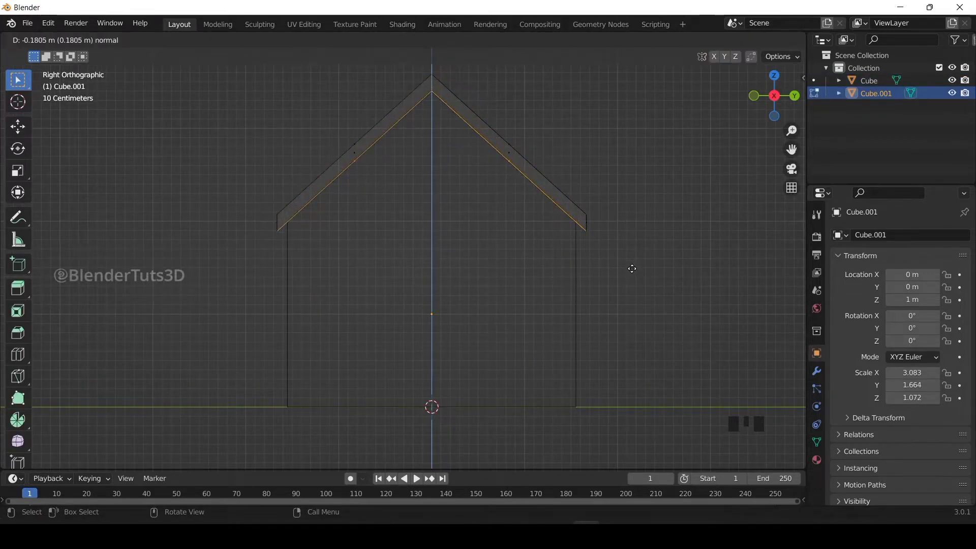
key("a")
key("g")
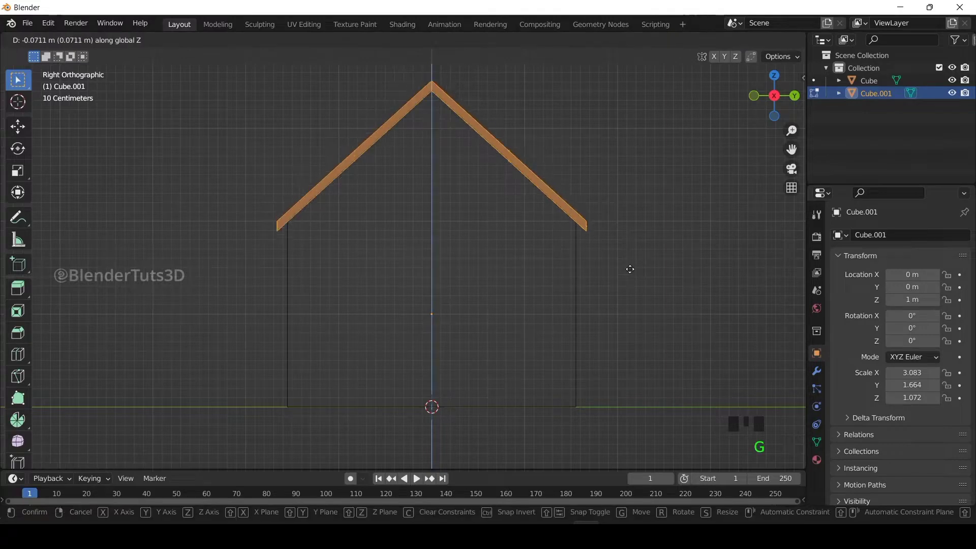
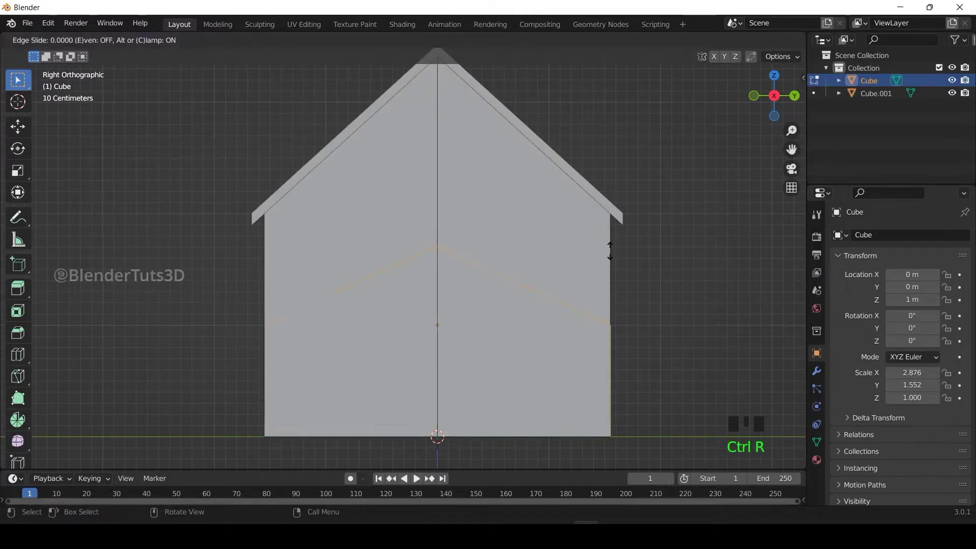
Add two horizontal and one vertical set of loop cuts dividing the gable wall into a grid
key("s")
scroll("up", 3)
scroll("down", 3)
key("g")
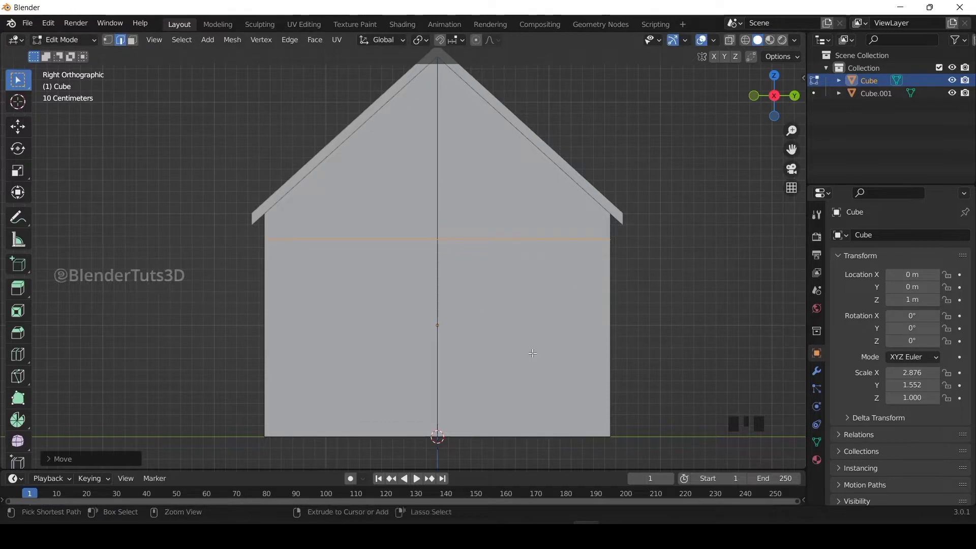
key("ctrl+r")
key("ctrl+r")
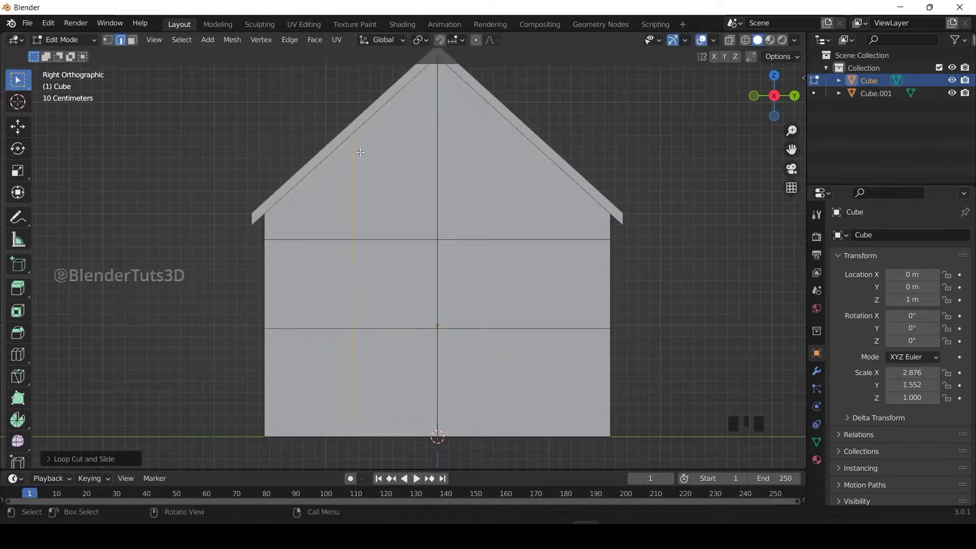
key("ctrl+r")
Select the window panels on the end wall and inset them, adjusting the inset thickness
left_click(308, 265)
left_click(396, 270)
key("4")
key("3")
left_click_drag(396, 270, 396, 270)
left_click_drag(472, 278, 475, 279)
key("|")
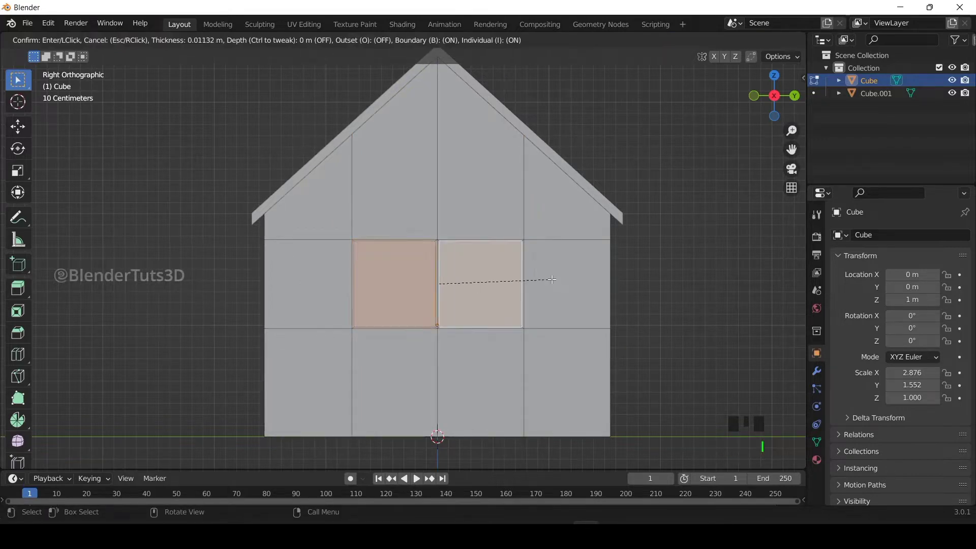
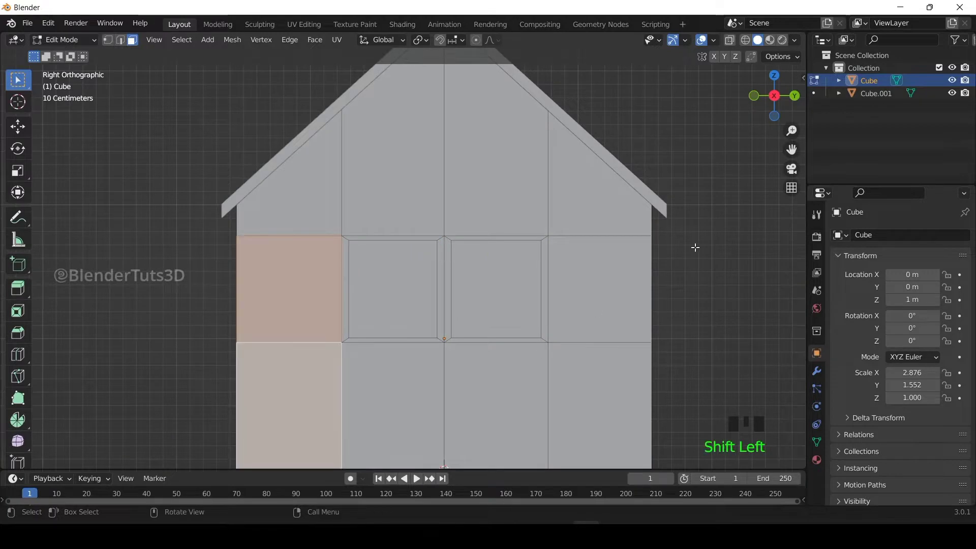
Apply the object's scale and redo the inset so each window panel gets its own frame
type("|")
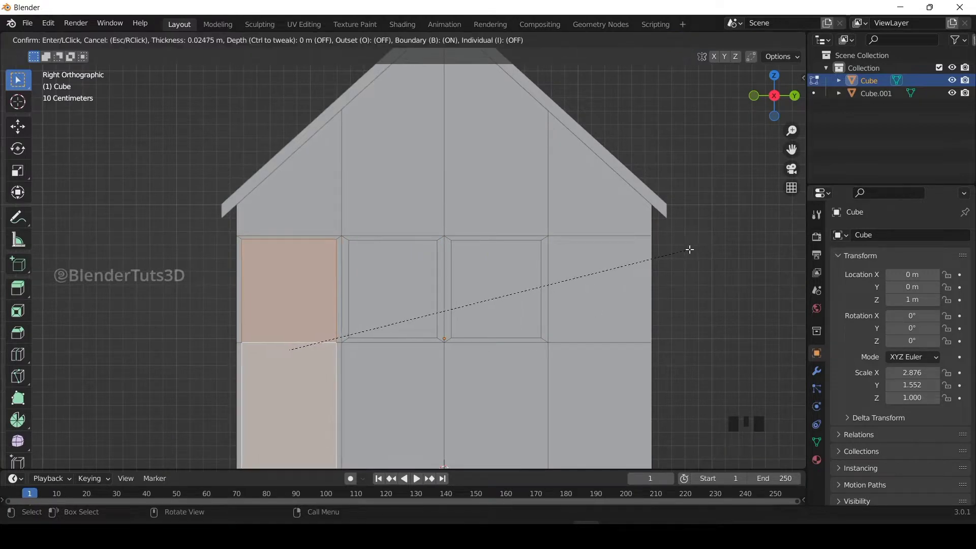
key("Tab")
key("ctrl+a")
key("Tab")
key("s")
key("i")
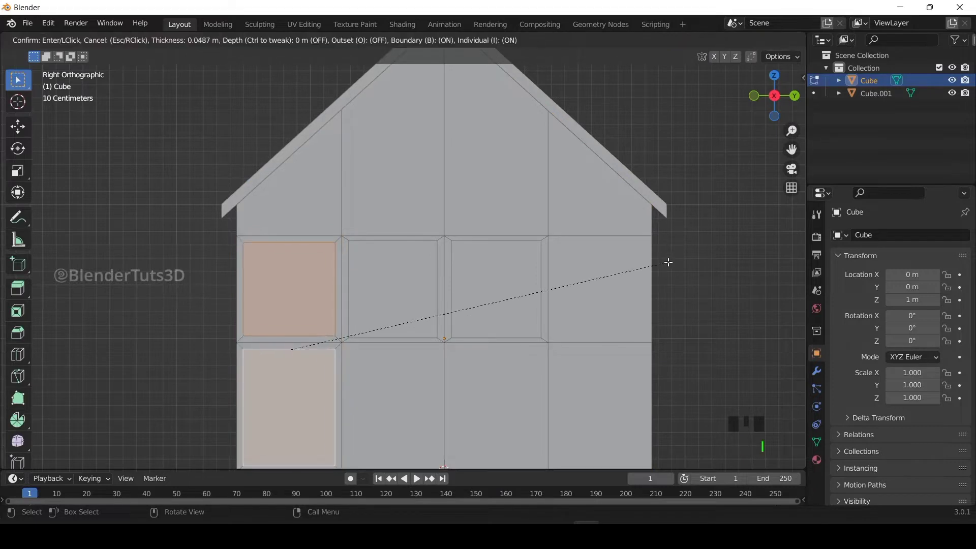
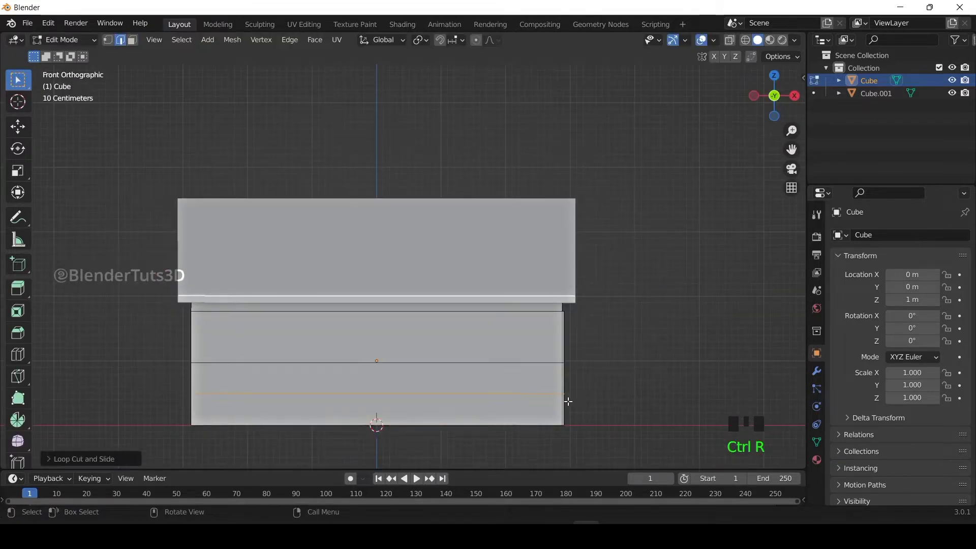
Add horizontal and vertical loop cuts across the house's long side wall
key("ctrl+r")
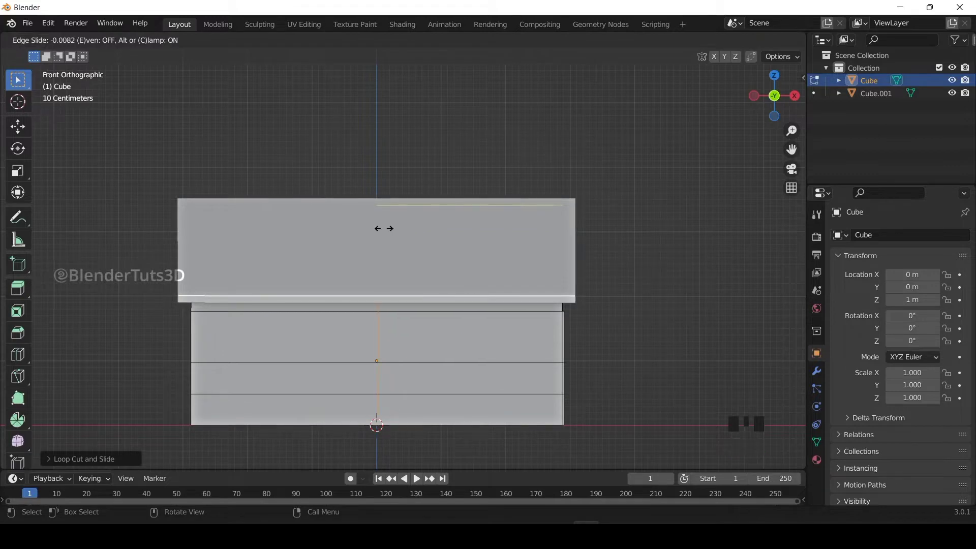
key("ctrl+r")
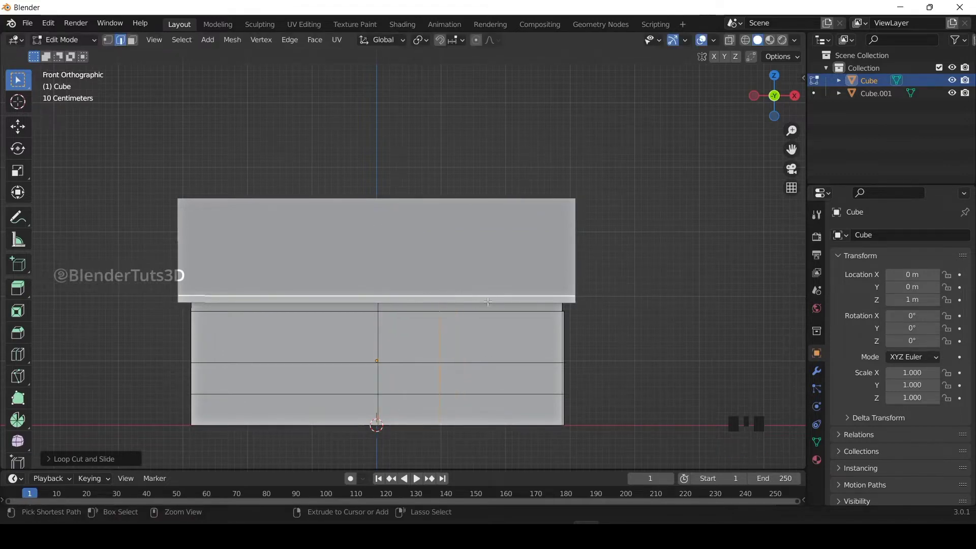
key("ctrl+r")
key("ctrl+r")
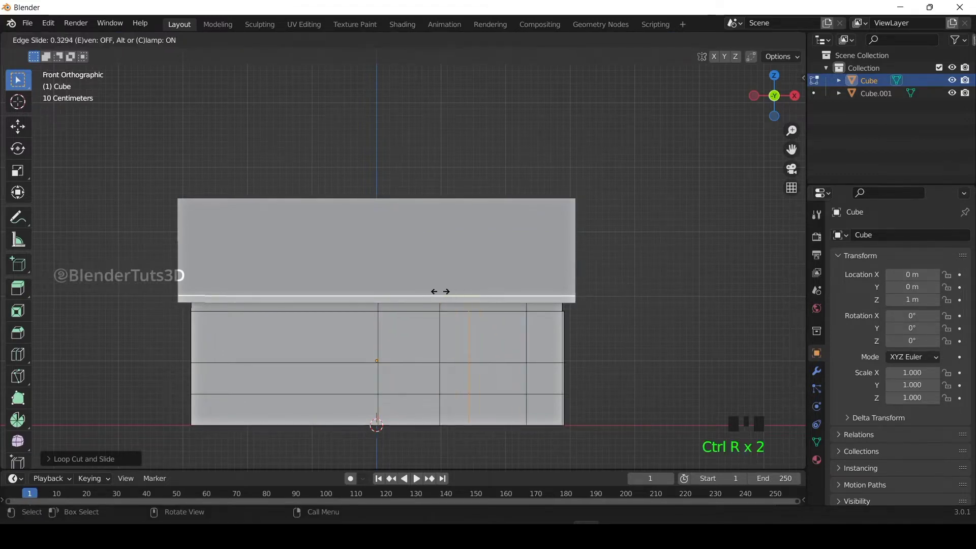
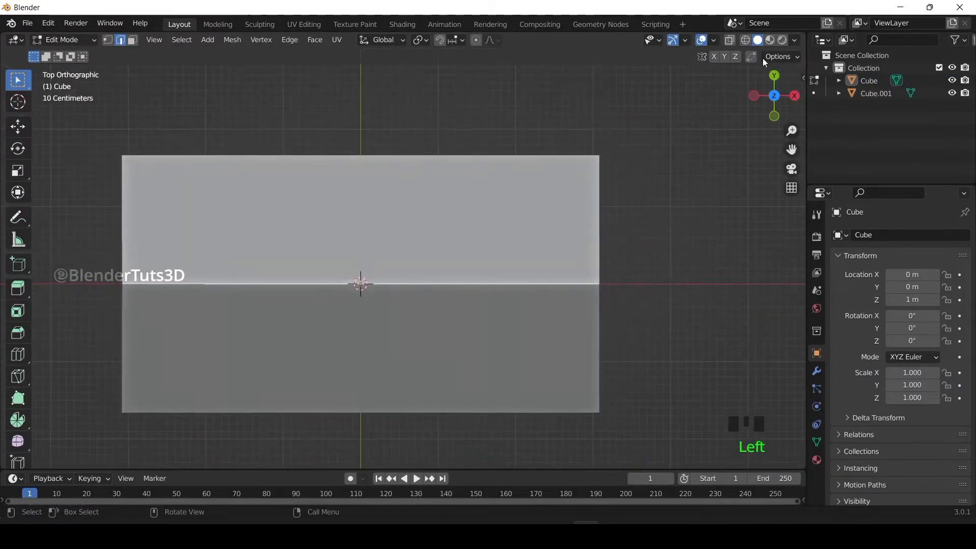
Extrude the base floor edge outward along X to form the porch floor
left_click(749, 43)
key("e")
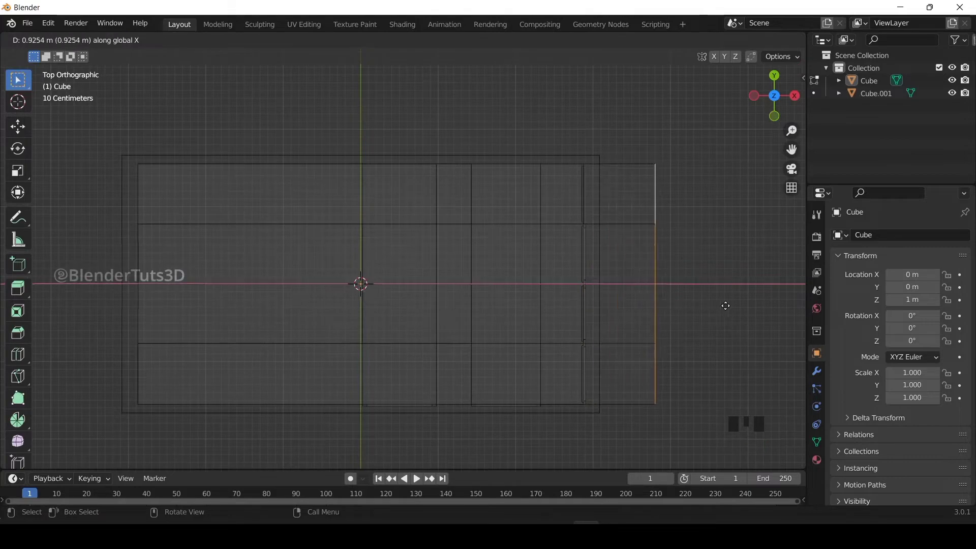
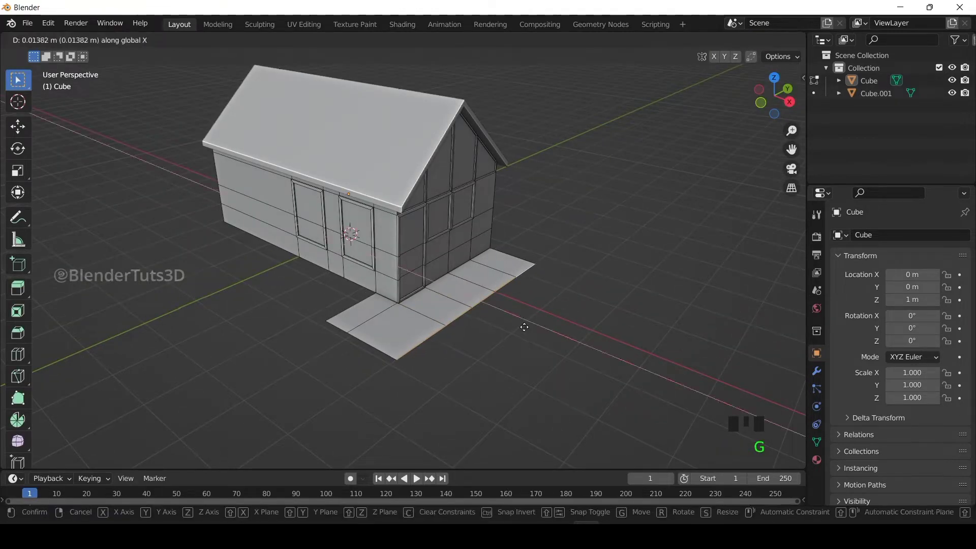
key("Tab")
scroll("up", 3)
scroll("down", 3)
scroll("up", 3)
Add a new cube and scale it down into a slender porch post
left_click(792, 108)
scroll("up", 3)
scroll("down", 3)
key("shift+a")
key("s")
key("s")
key("s")
scroll("up", 3)
key("s")
Select the new post object in the outliner and hide it
left_click(774, 101)
double_click(796, 97)
scroll("up", 3)
scroll("down", 3)
key("h")
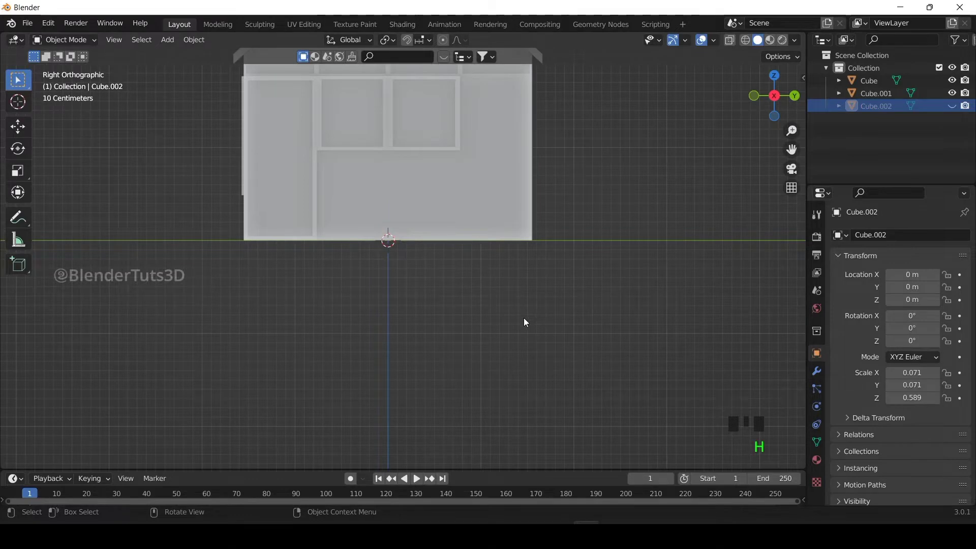
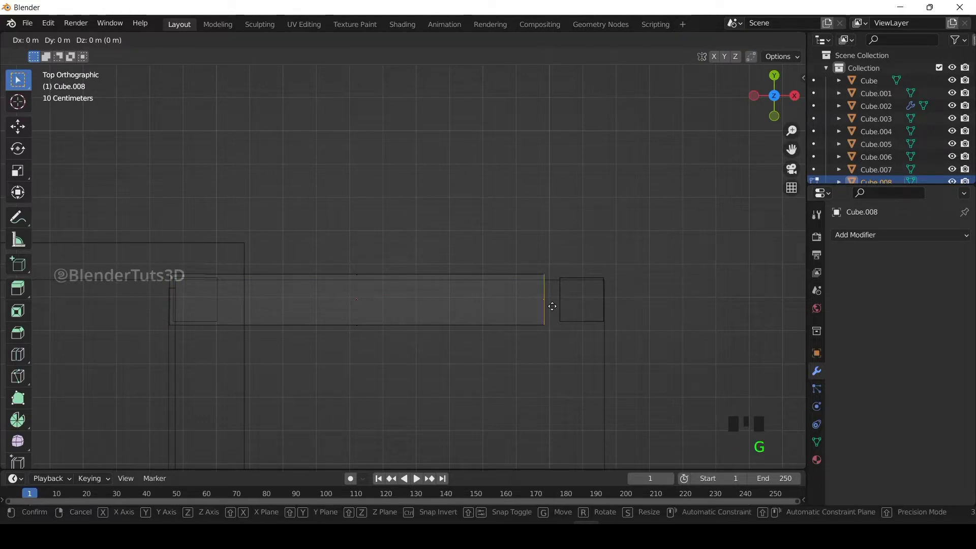
Slide the railing beam's end edge to shorten it so the rail turns the porch corner
key("ctrl+r")
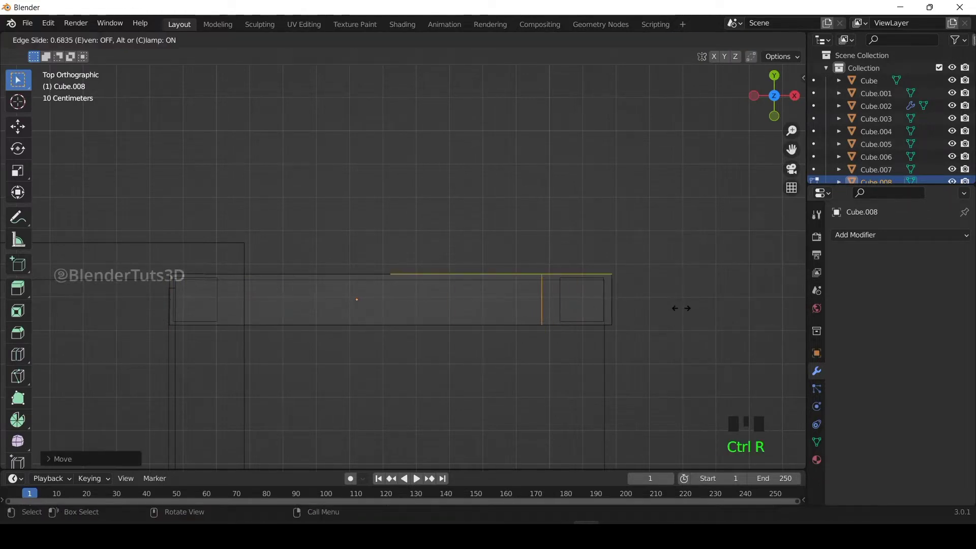
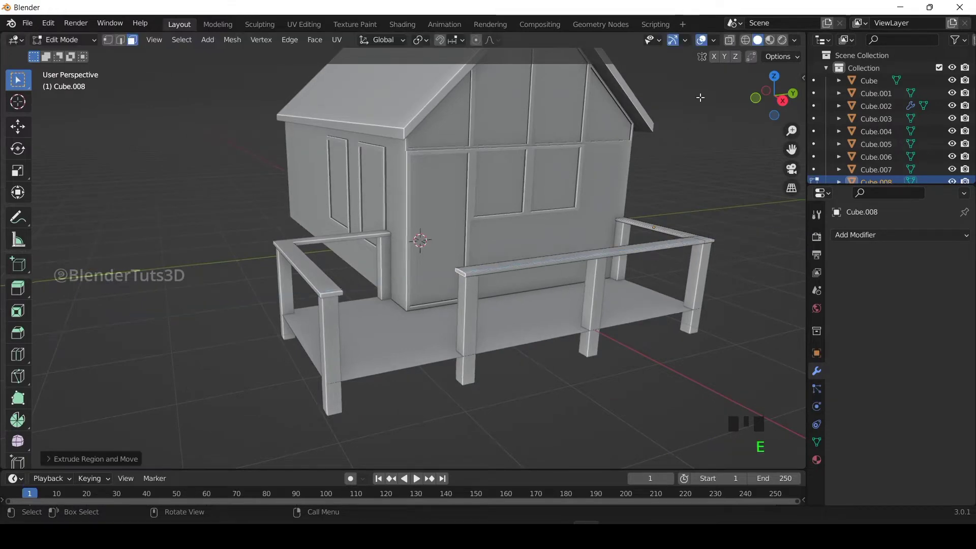
left_click(776, 82)
left_click(779, 94)
scroll("down", 3)
key("Tab")
left_click(730, 366)
Switch to the house mesh in the outliner and enter editing on the porch area
scroll("up", 3)
scroll("down", 3)
scroll("up", 3)
scroll("down", 3)
left_click(776, 101)
scroll("up", 3)
scroll("down", 3)
left_click(378, 320)
scroll("up", 3)
left_click(778, 110)
scroll("down", 3)
Select the porch floor faces of the house and duplicate them for the steps
left_click(365, 357)
left_click(371, 331)
key("Tab")
key("Tab")
left_click(368, 324)
key("Tab")
double_click(371, 332)
key("Tab")
left_click(365, 316)
left_click(640, 315)
key("shift+d")
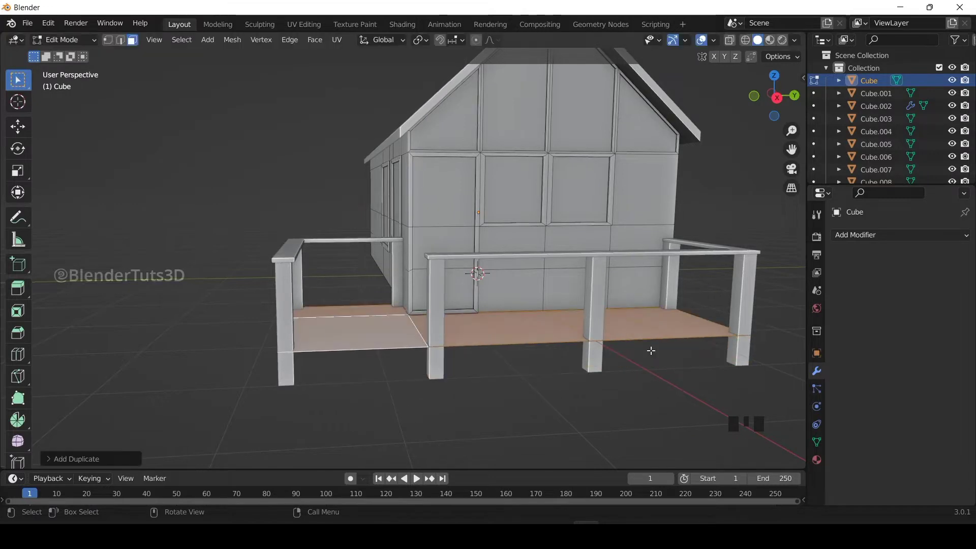
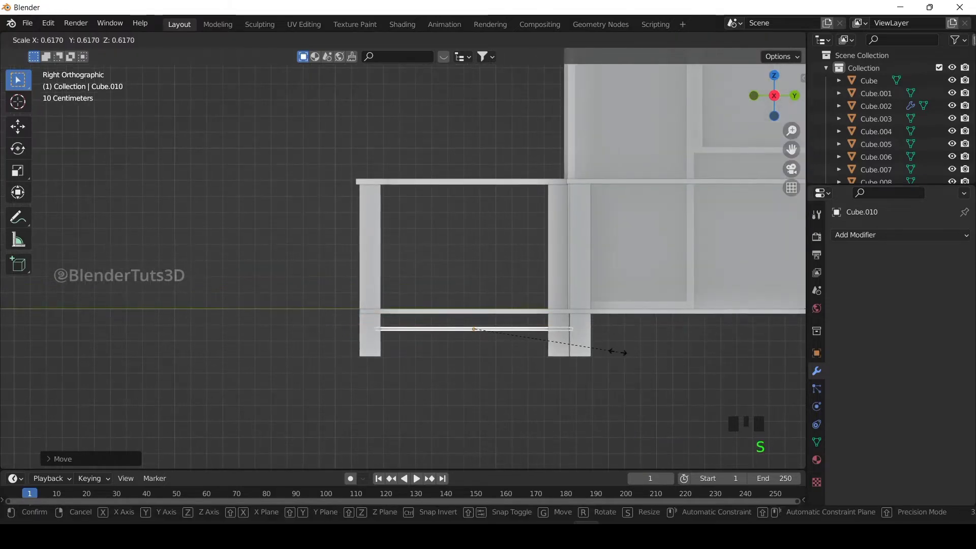
Scale the step plank along Z and Y, move it down beside the porch and duplicate it
scroll("up", 3)
key("s")
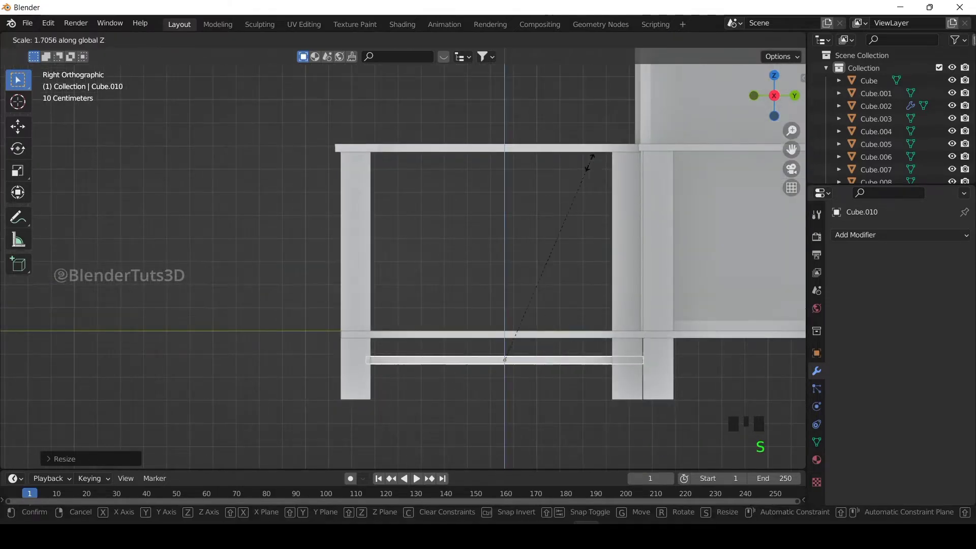
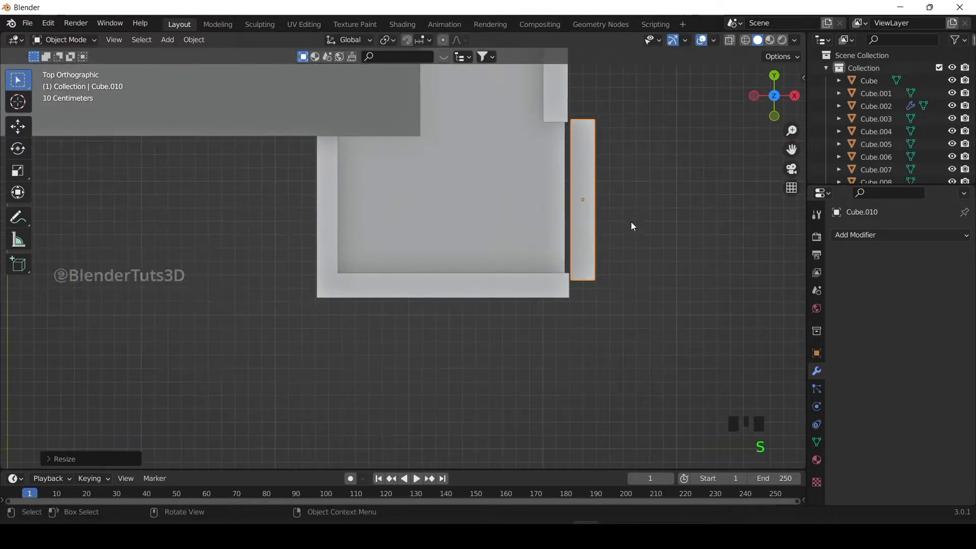
key("g")
key("s")
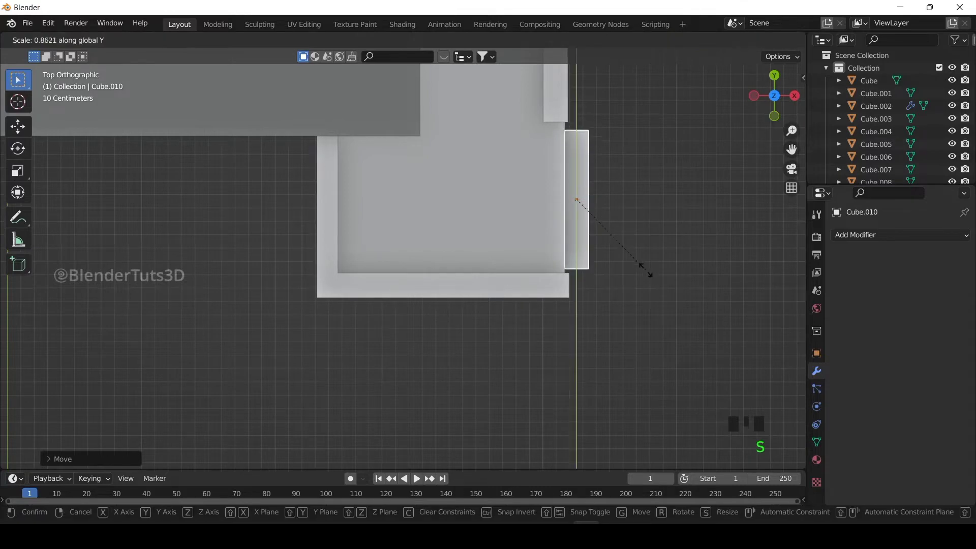
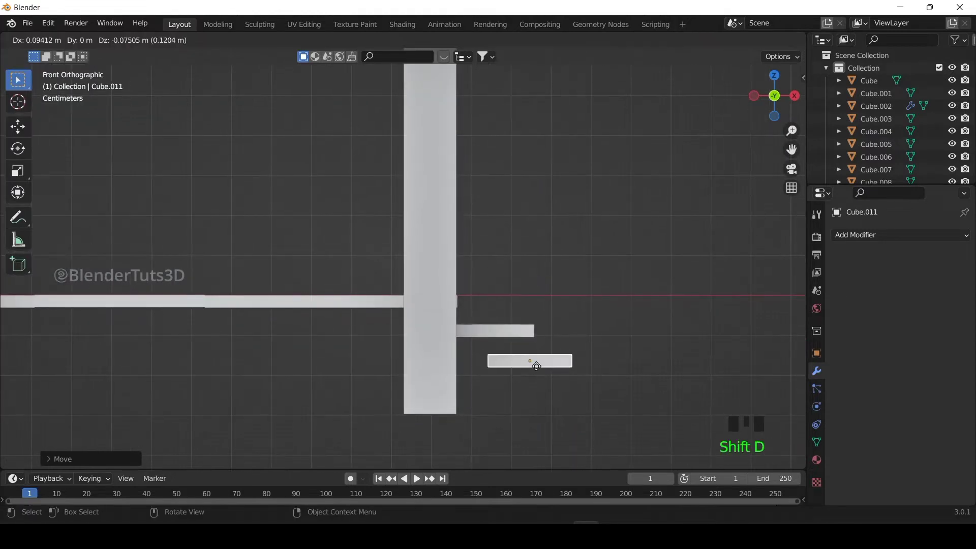
key("shift+d")
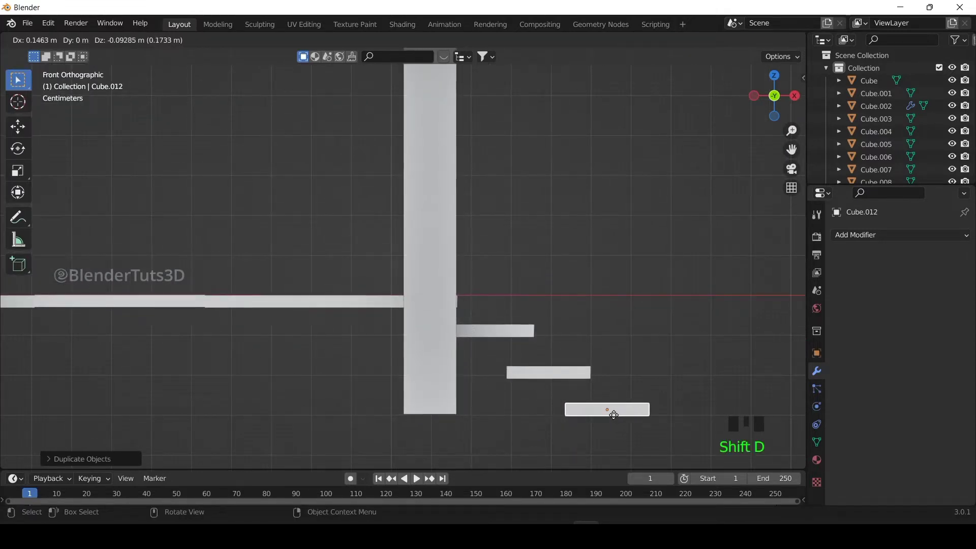
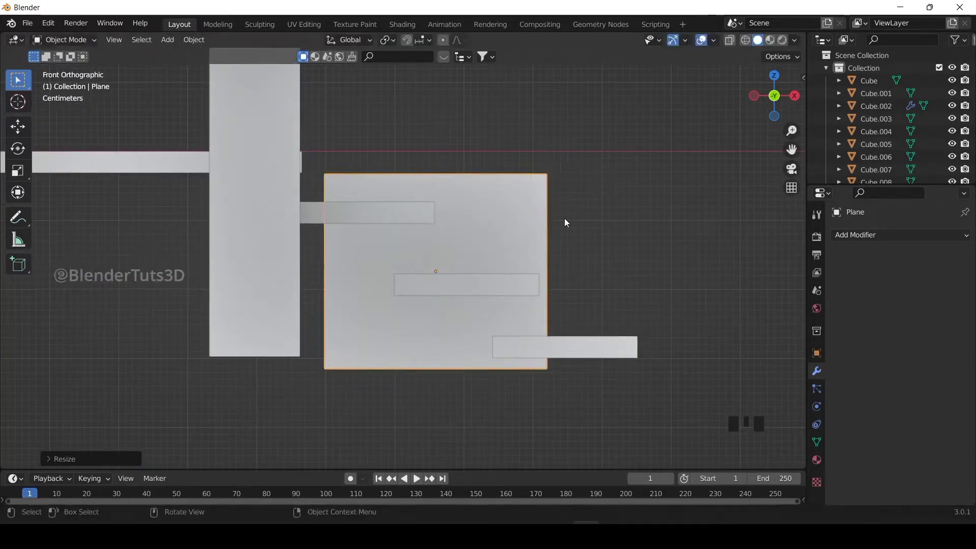
Move the new ground plane and stretch it wider along X
key("g")
key("s")
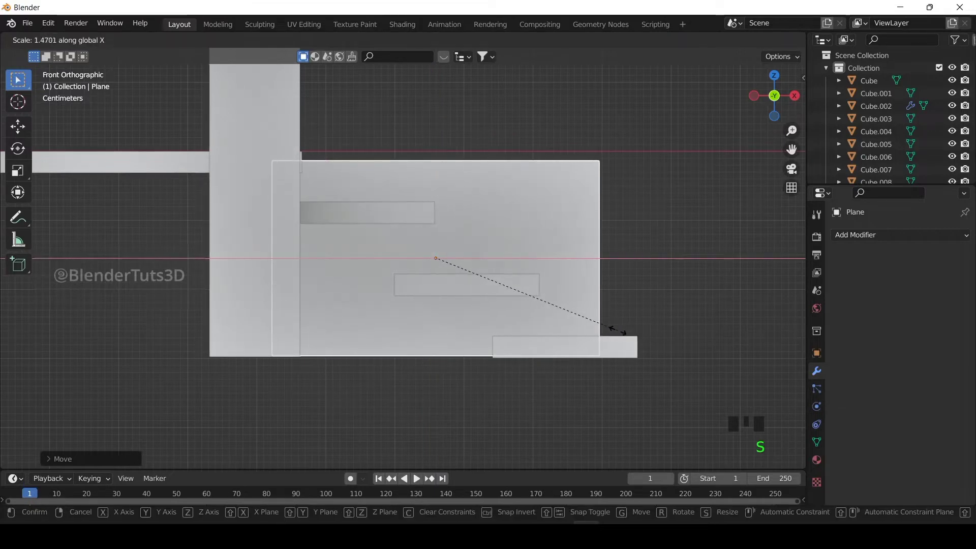
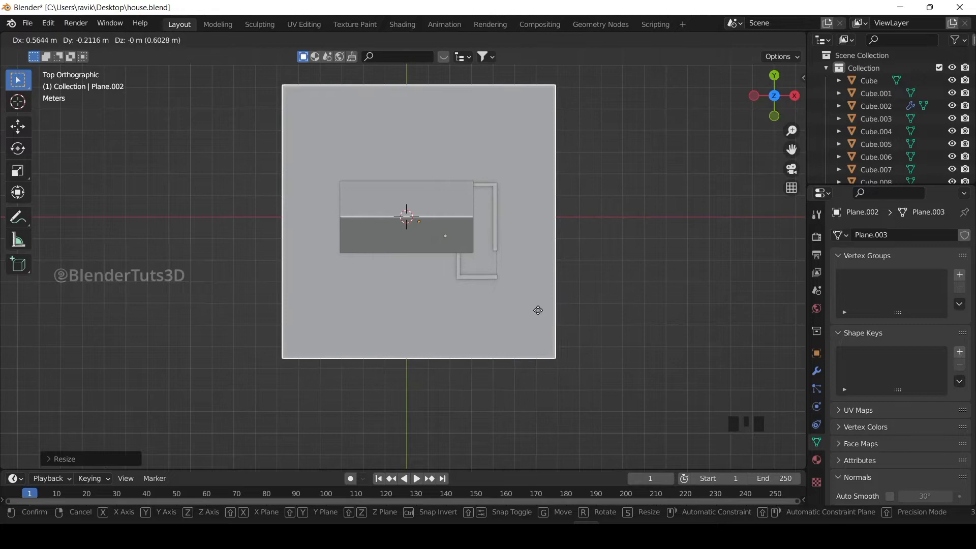
Finish sizing the ground plane so it extends well past the porch and steps
key("s")
key("s")
key("g")
left_click(794, 106)
left_click(780, 104)
left_click(781, 101)
scroll("up", 3)
From the side view, lower the ground slab along Z so the house stands on it
key("Tab")
key("a")
key("a")
key("e")
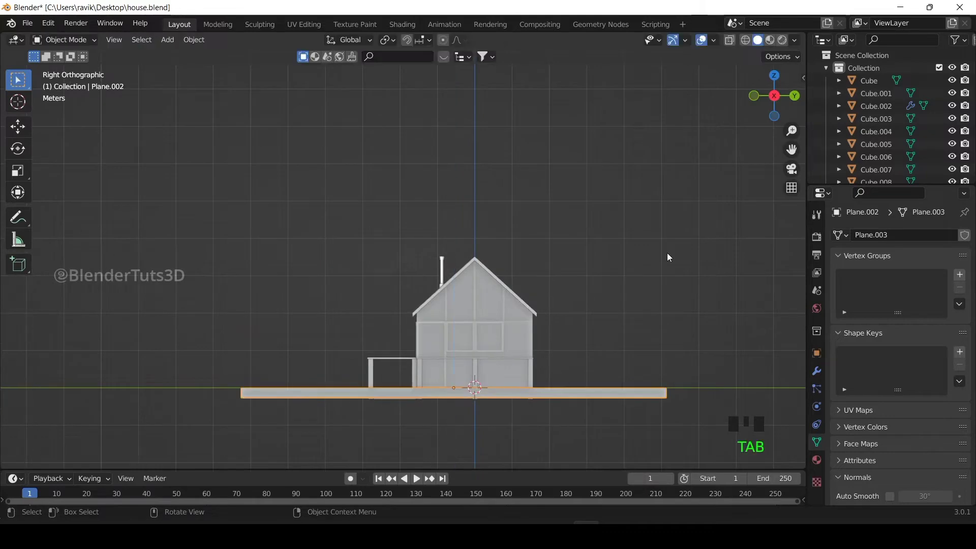
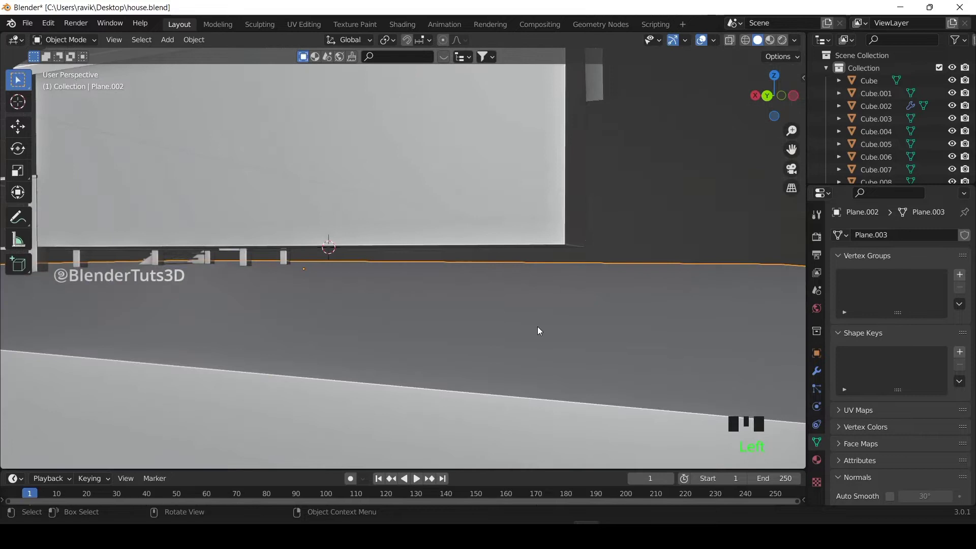
Hide the slab, select the house body and adjust its underside faces in Edit Mode
key("h")
left_click(786, 93)
key("Tab")
left_click(403, 151)
key("Tab")
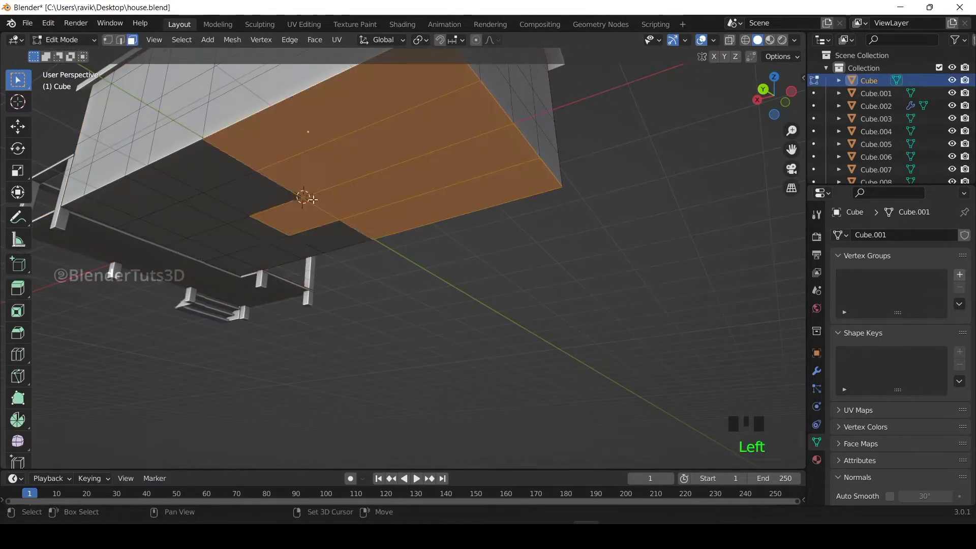
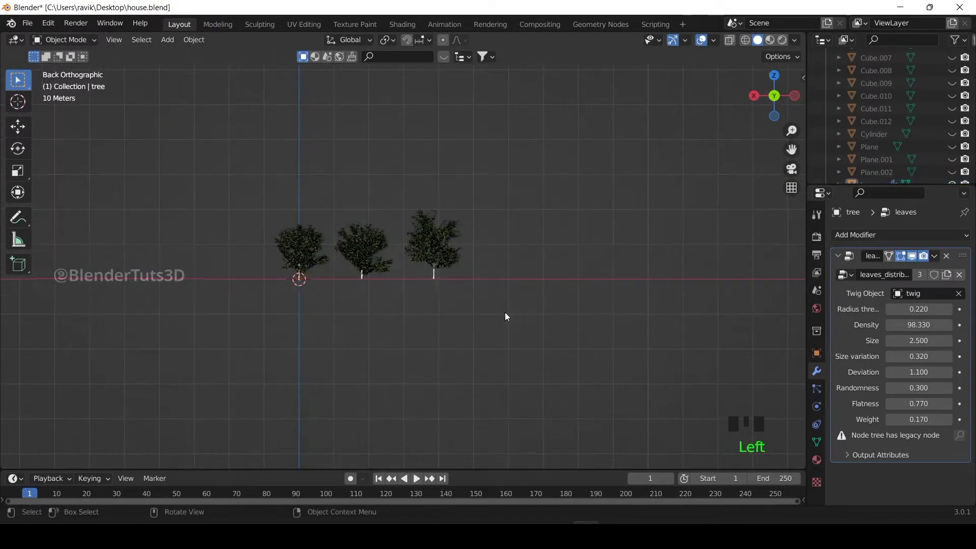
Select one of the imported trees and move it sideways away from the others
left_click(536, 349)
left_click(417, 270)
left_click(289, 247)
left_click_drag(358, 253, 405, 248)
left_click(418, 245)
key("g")
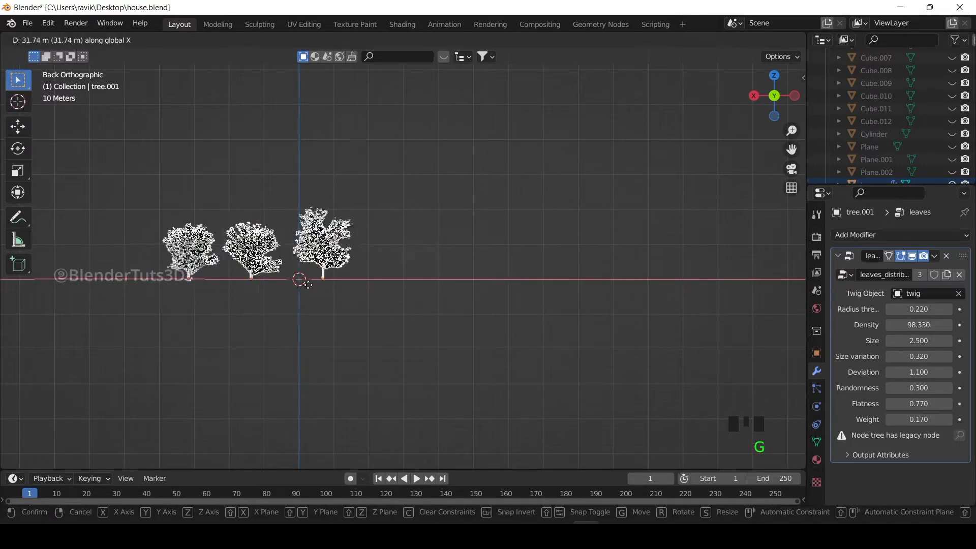
scroll("down", 3)
scroll("up", 3)
Unhide the scene objects, switch to top view and duplicate the tree
left_click(789, 88)
key("alt+h")
scroll("up", 3)
scroll("down", 3)
left_click(175, 333)
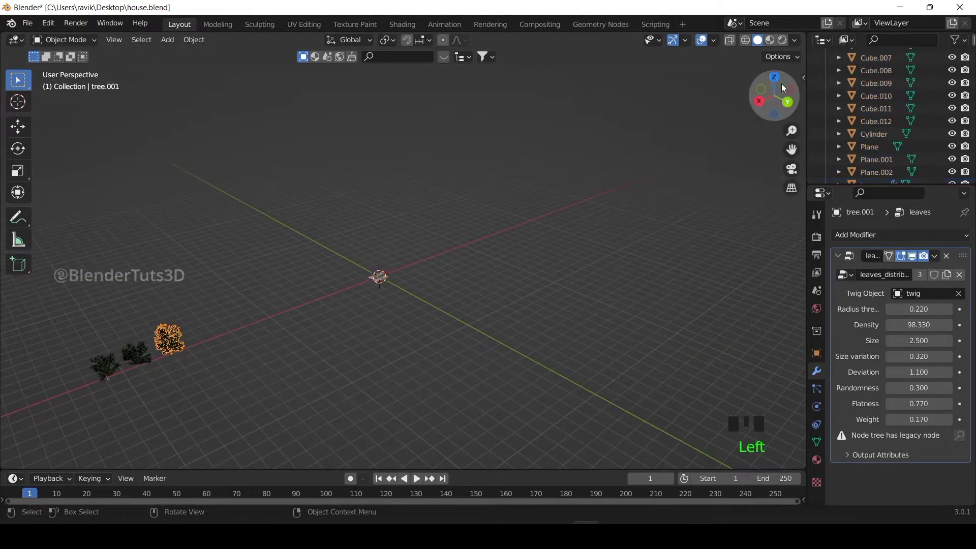
left_click(774, 81)
scroll("up", 3)
key("shift+d")
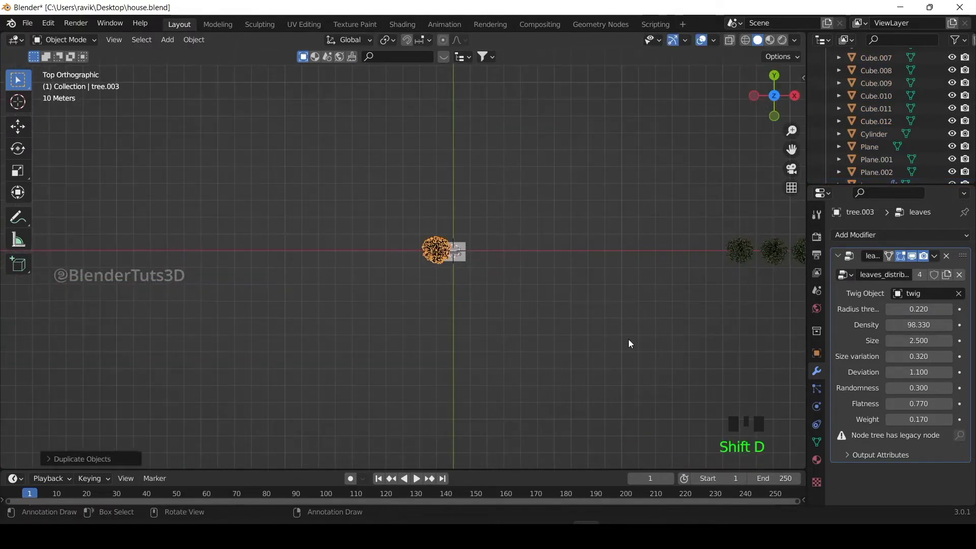
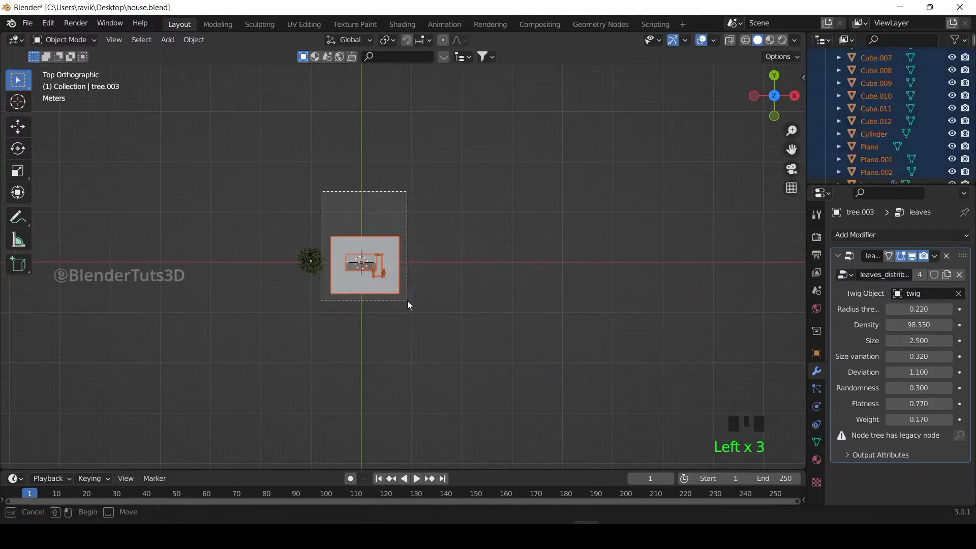
In wireframe, enlarge the tree copy and place it beside the house on the ground plane
left_click(378, 285)
key("s")
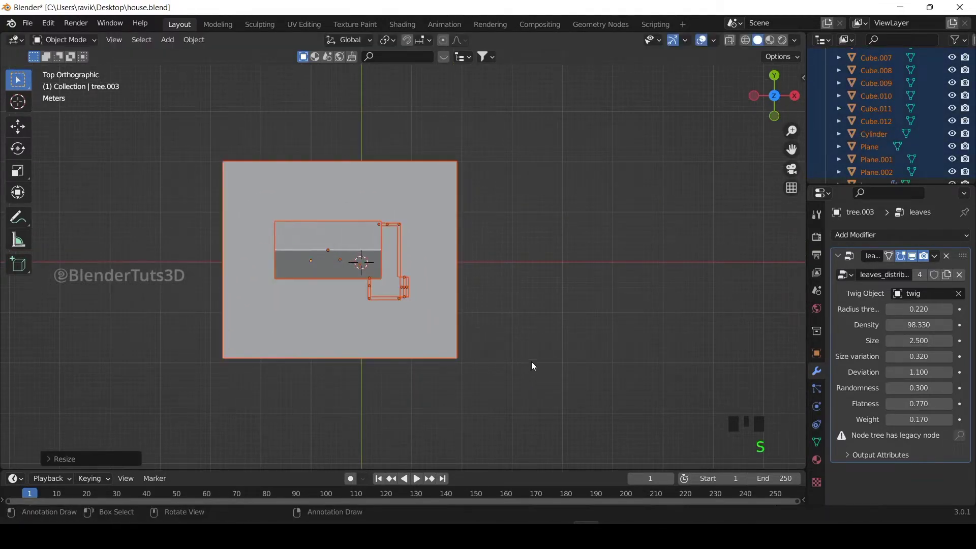
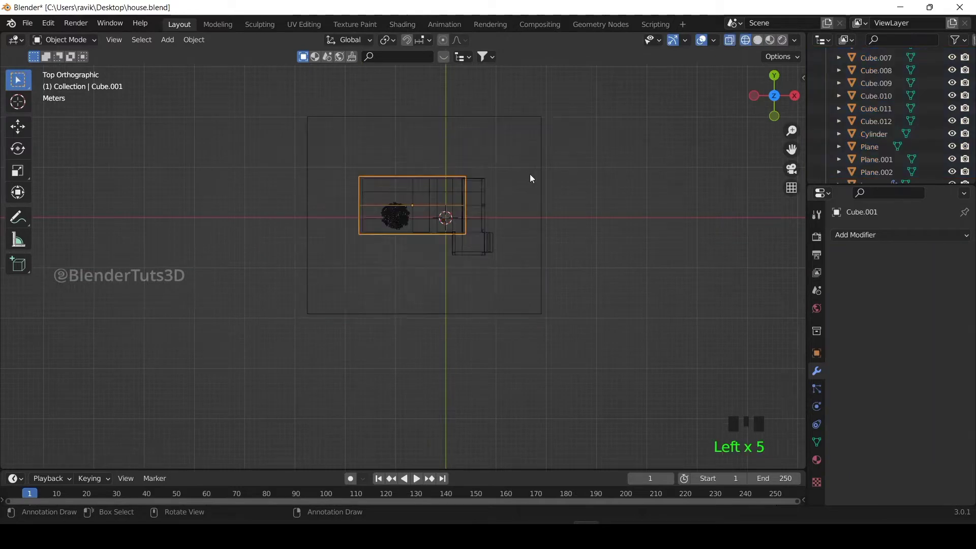
left_click(402, 220)
left_click(761, 45)
key("s")
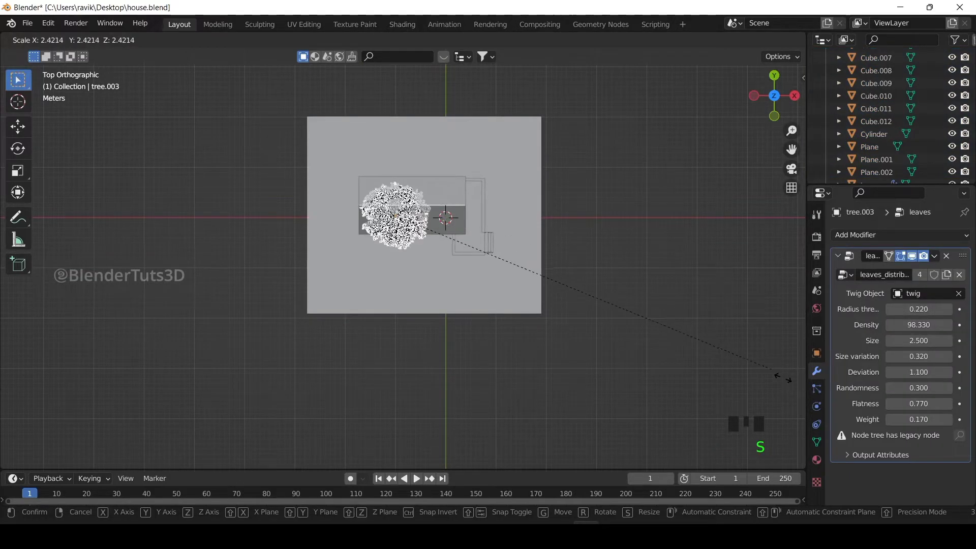
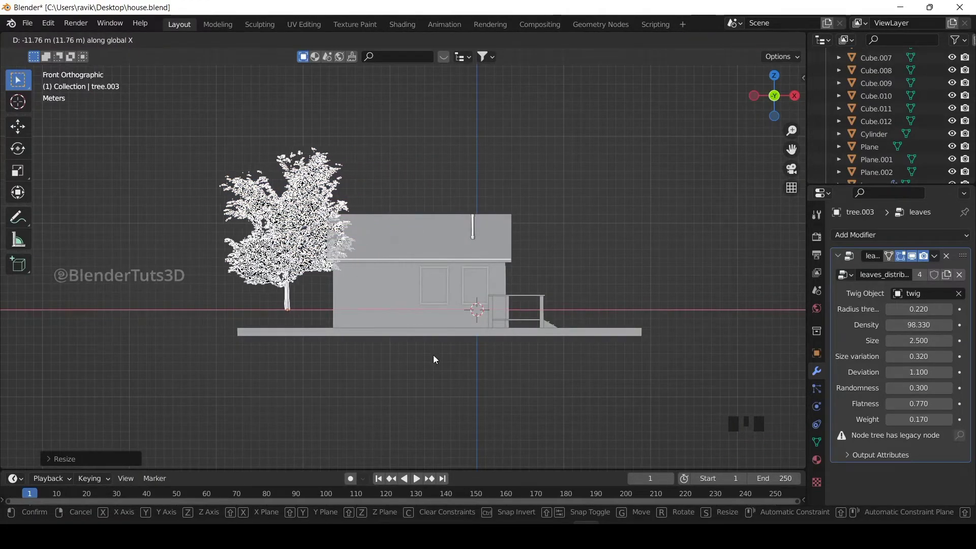
key("g")
key("s")
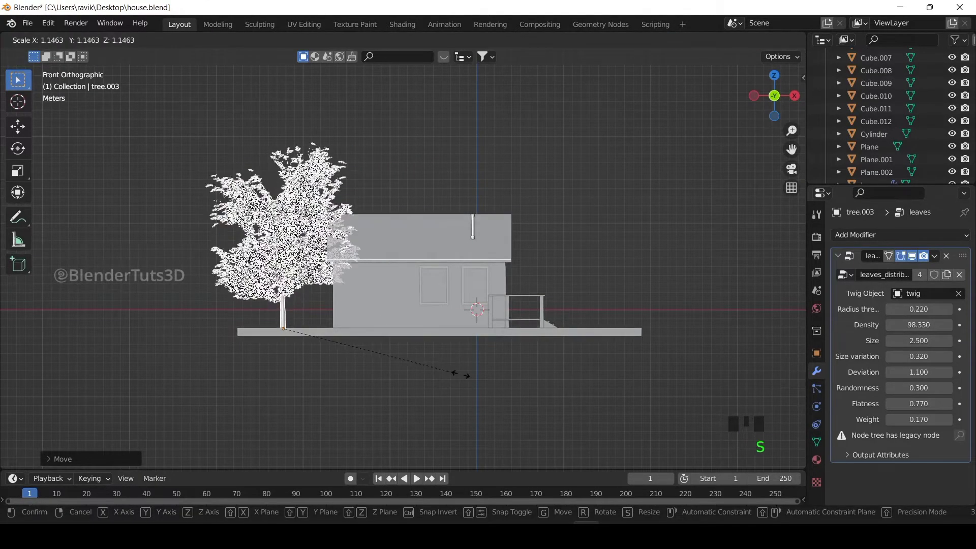
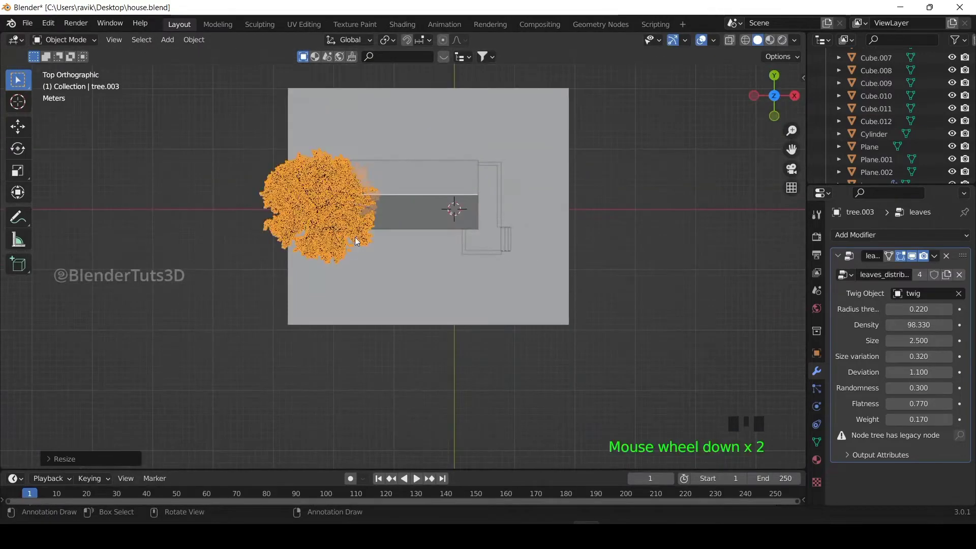
Duplicate a tree and place rotated, resized copies in new spots beside the house
key("r")
key("g")
key("shift+d")
key("r")
key("s")
key("g")
scroll("down", 3)
scroll("up", 3)
double_click(748, 246)
Duplicate further tree copies and position them behind the house near the slab's far corner
key("shift+d")
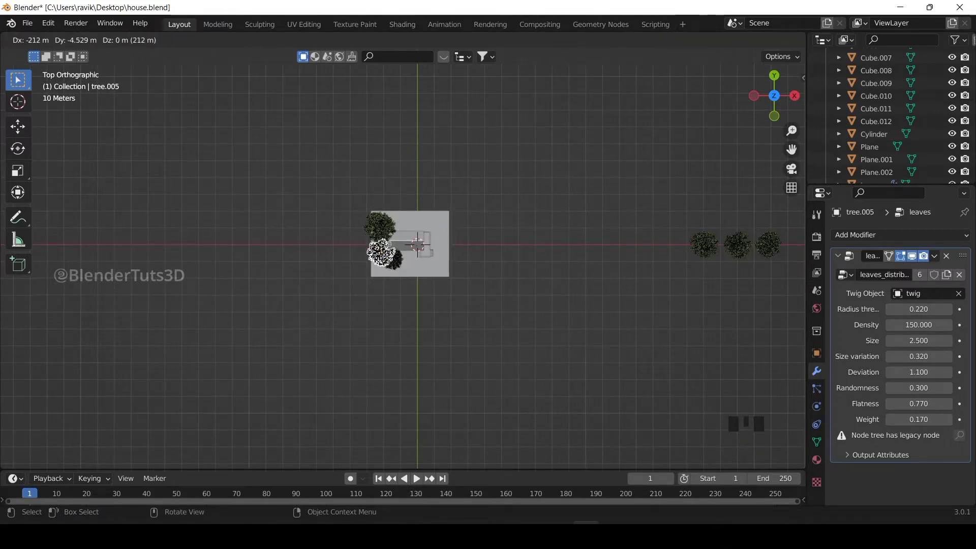
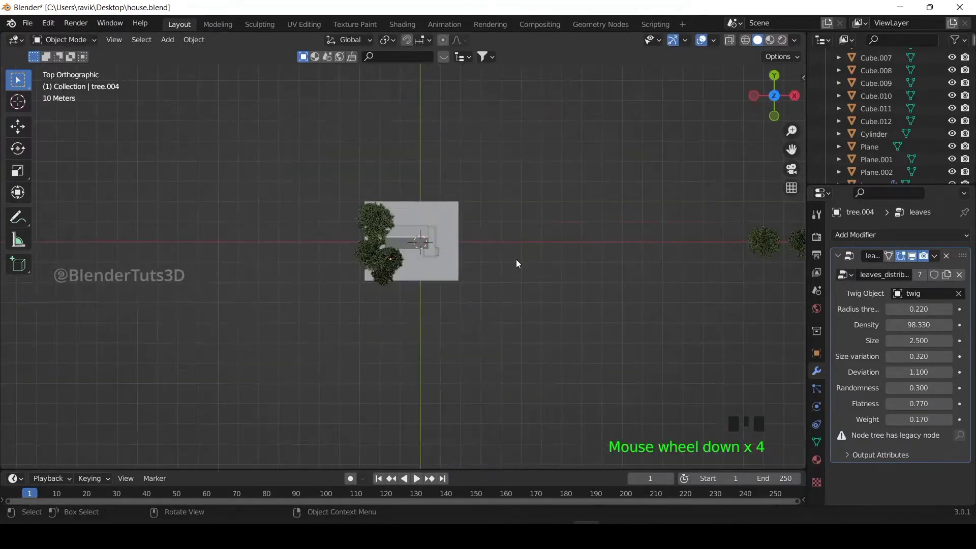
scroll("up", 3)
left_click(324, 312)
key("shift+d")
key("s")
key("g")
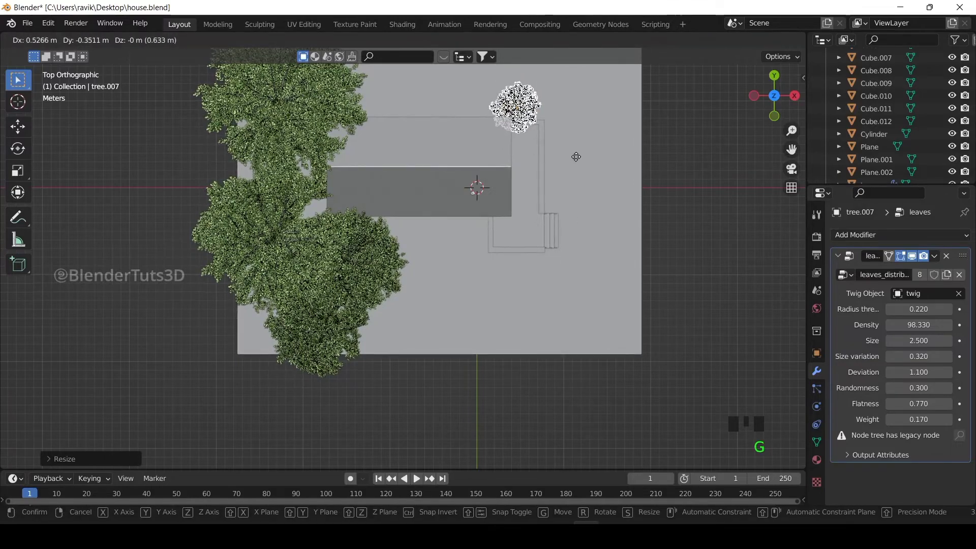
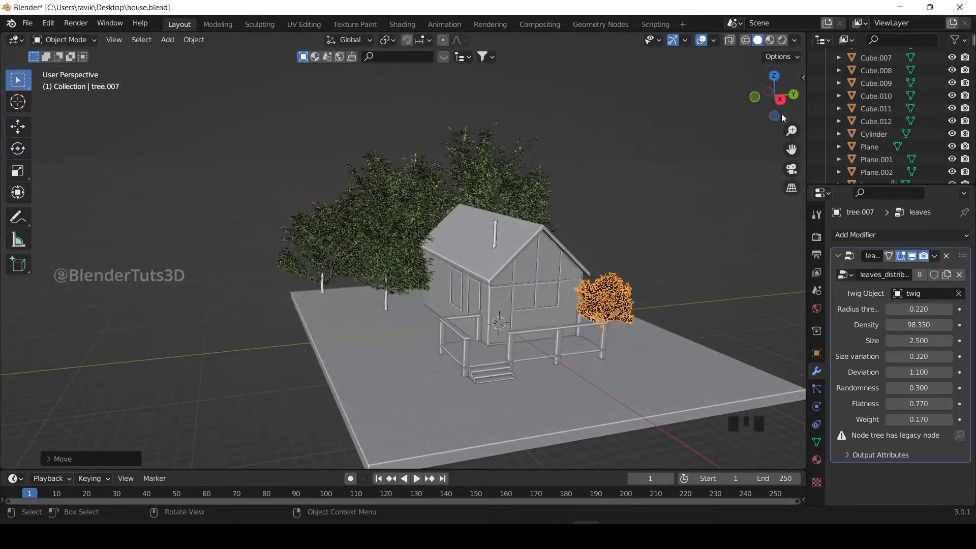
Enlarge one tree and rotate another around its vertical axis to vary the cluster
left_click(781, 102)
scroll("up", 3)
key("s")
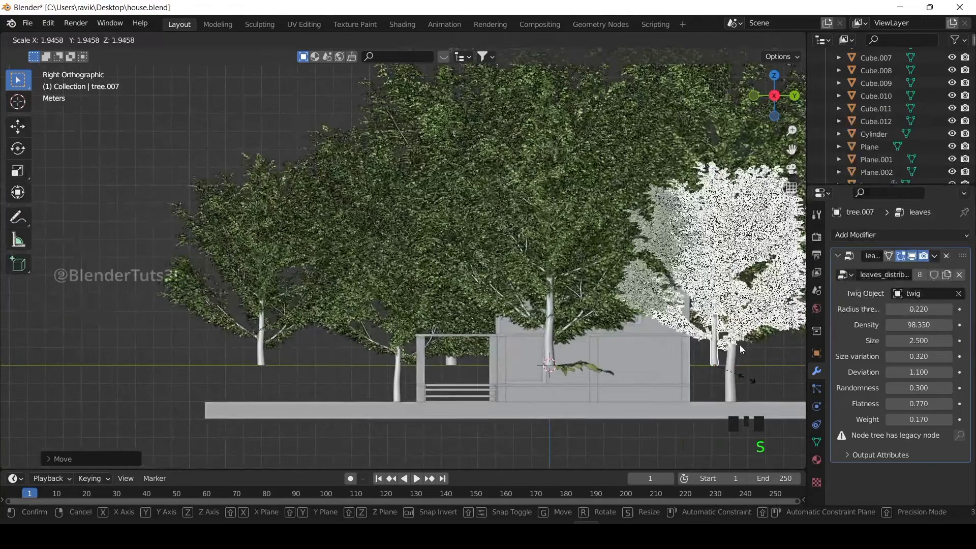
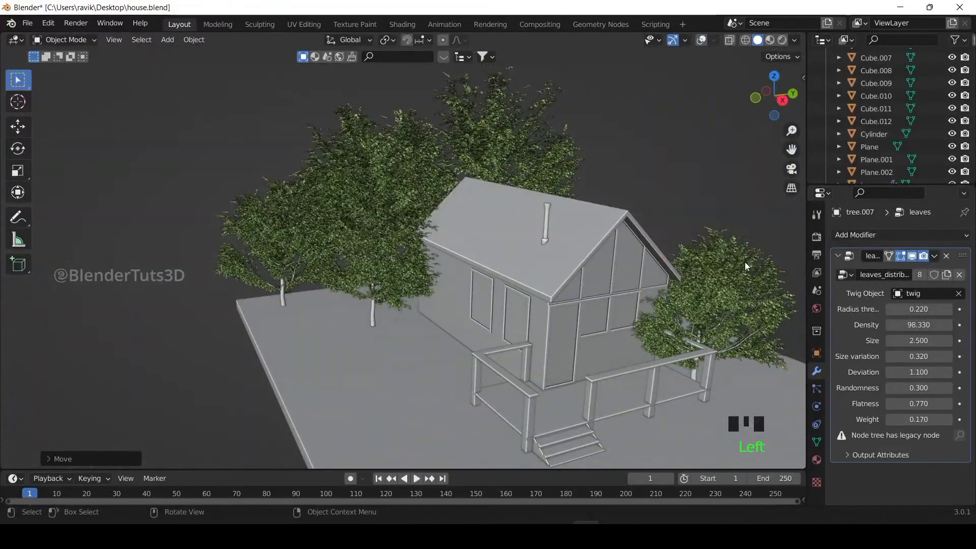
left_click(747, 266)
key("r")
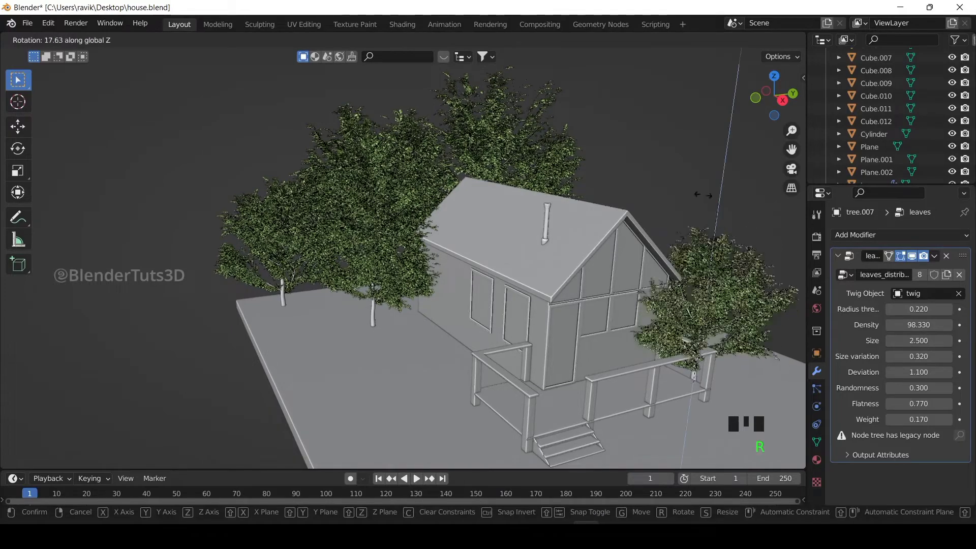